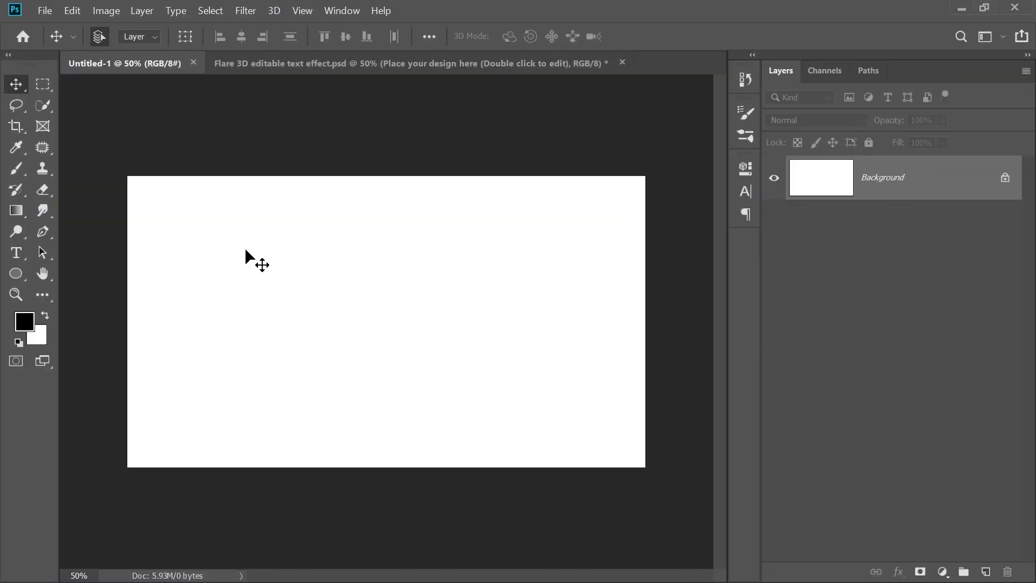
# Set the word XIAMA in black condensed capitals with the Horizontal Type tool.
pyautogui.click(25, 256)
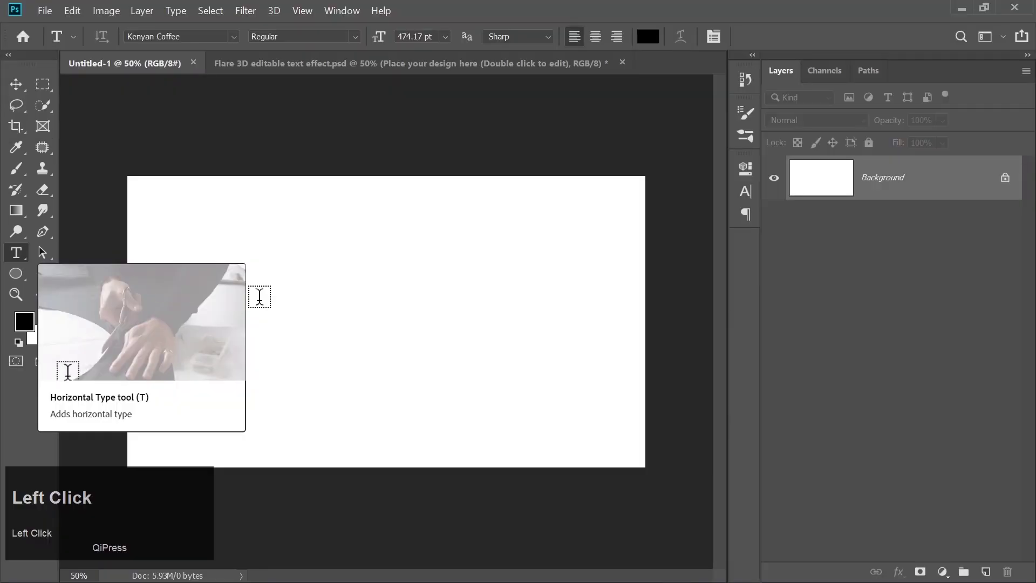
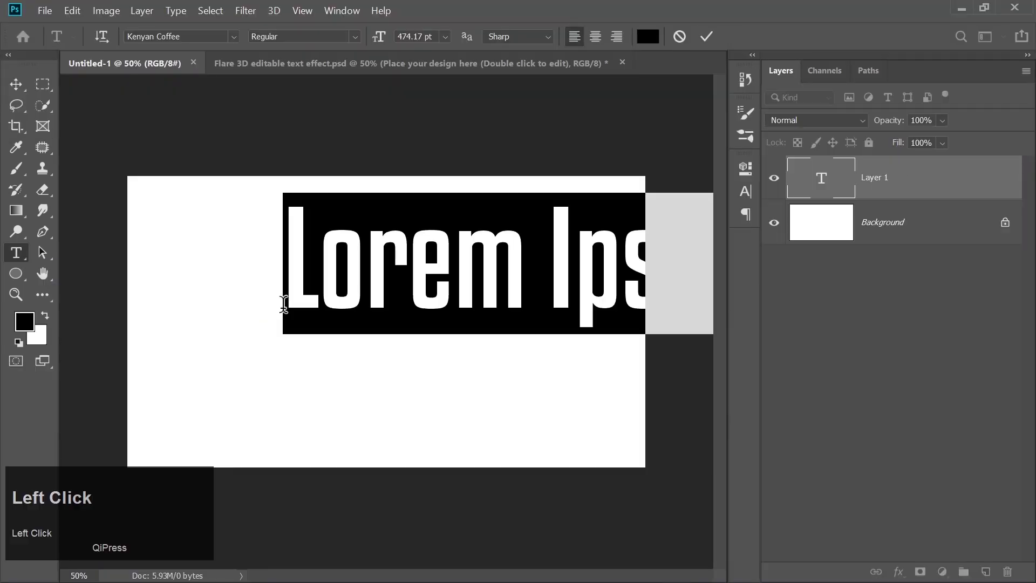
pyautogui.press('Caps_Lock')
pyautogui.write('xiama')
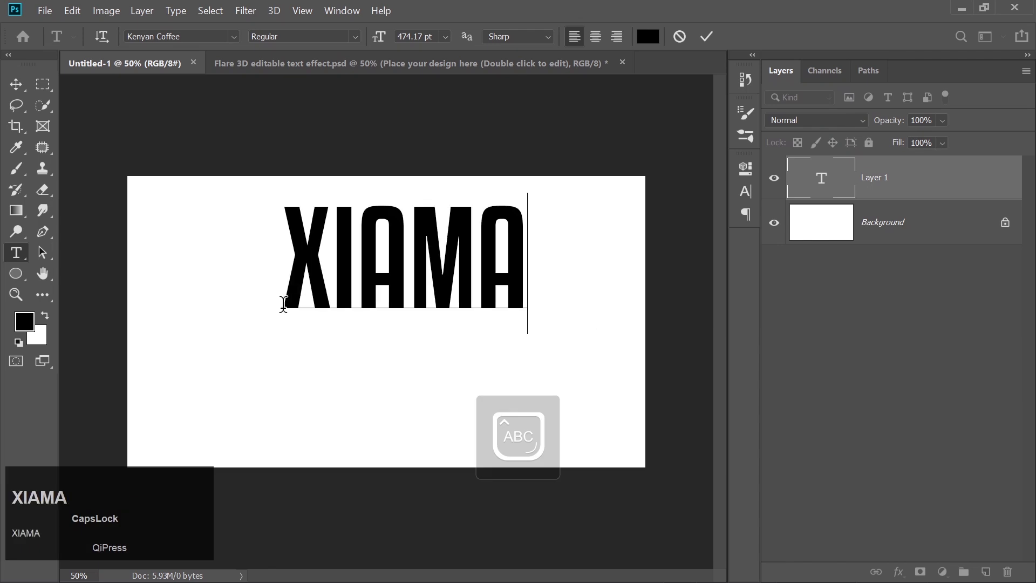
pyautogui.press('Caps_Lock')
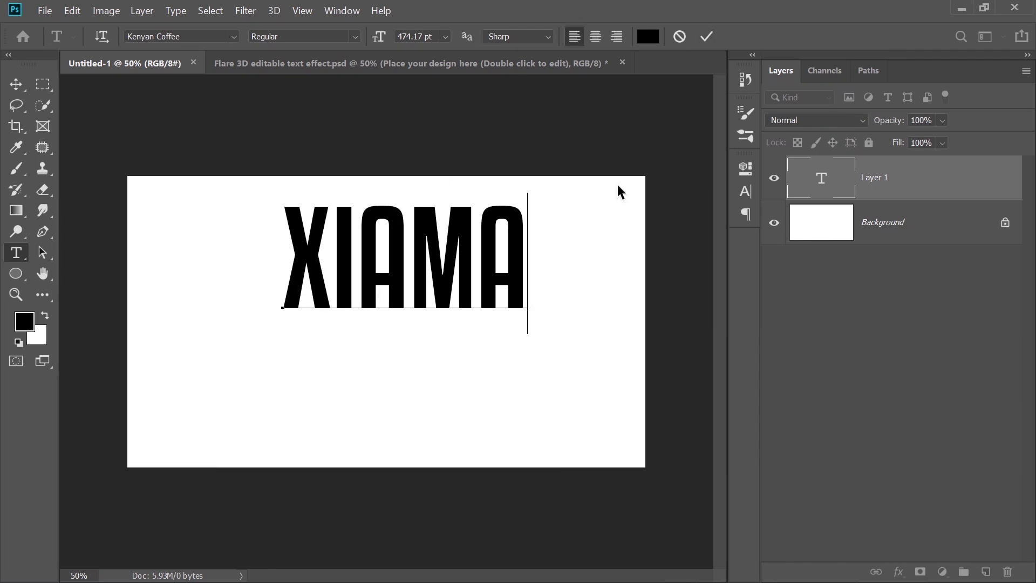
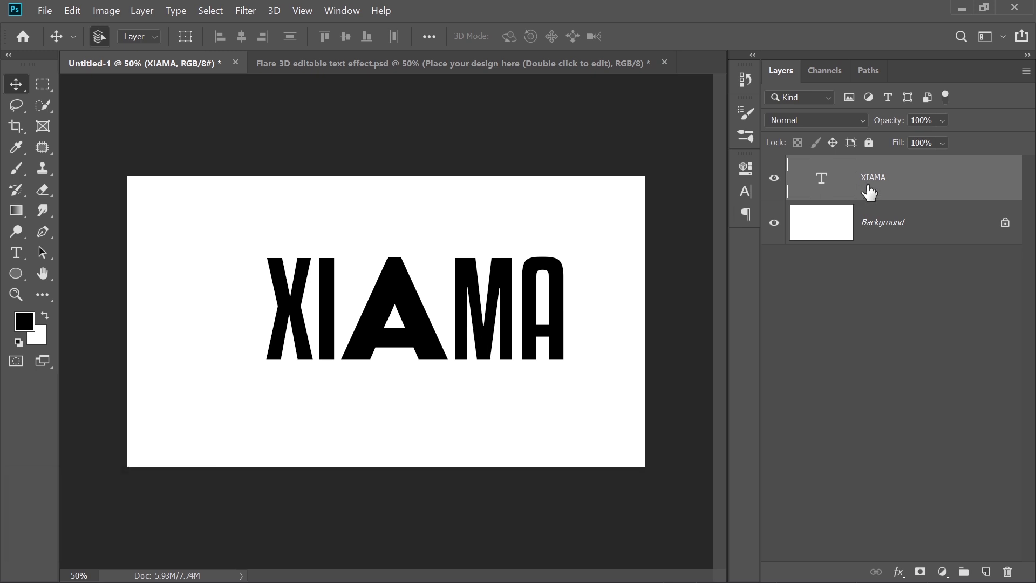
# Rasterize the XIAMA text layer into pixels and zoom in on the A.
pyautogui.click(872, 190)
pyautogui.press('ctrl+=')
pyautogui.rightClick(876, 190)
pyautogui.click(723, 275)
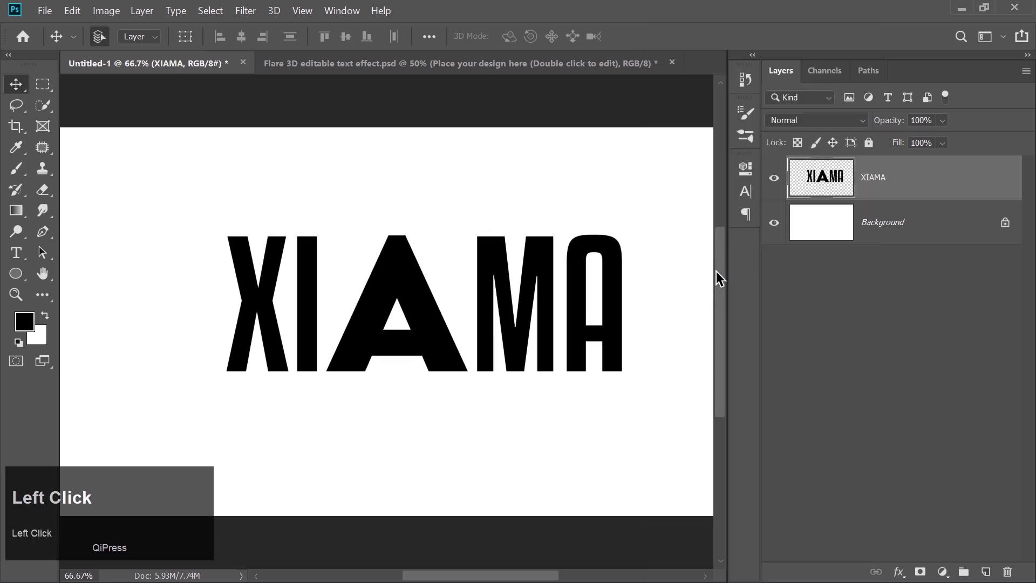
pyautogui.press('ctrl+=')
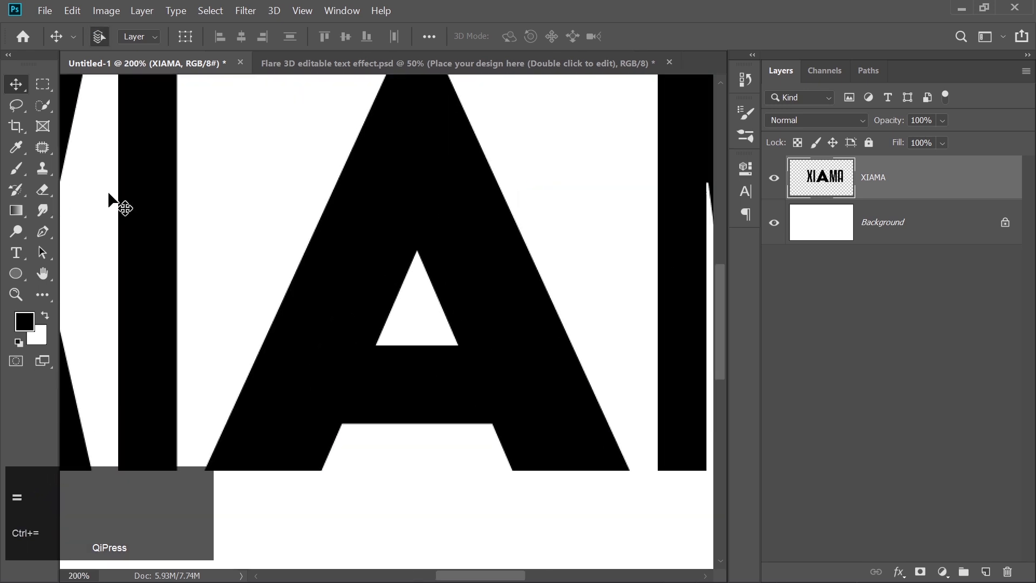
# Draw a thin slanted Pen shape at the A's left leg and turn it into a selection.
pyautogui.click(52, 232)
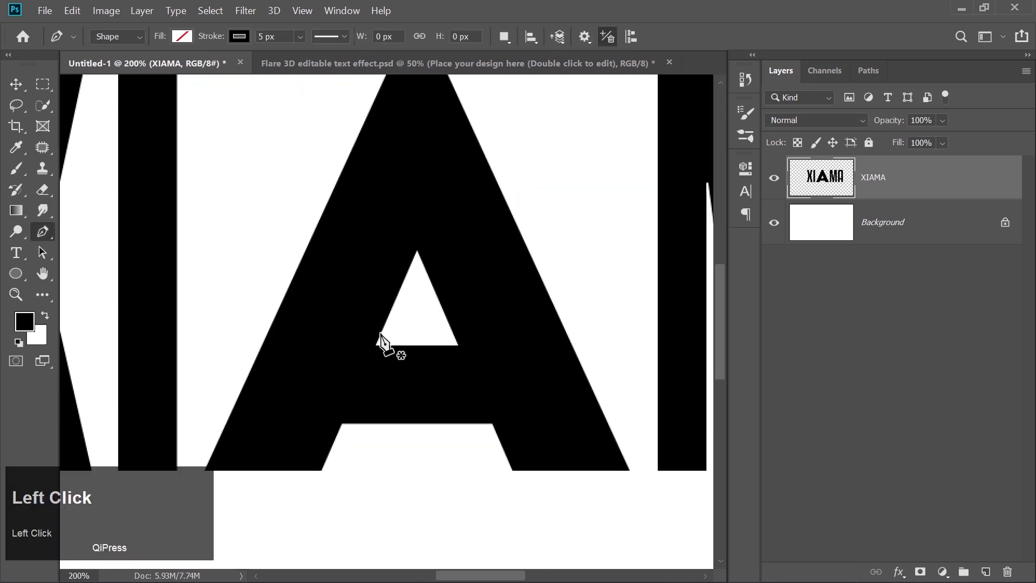
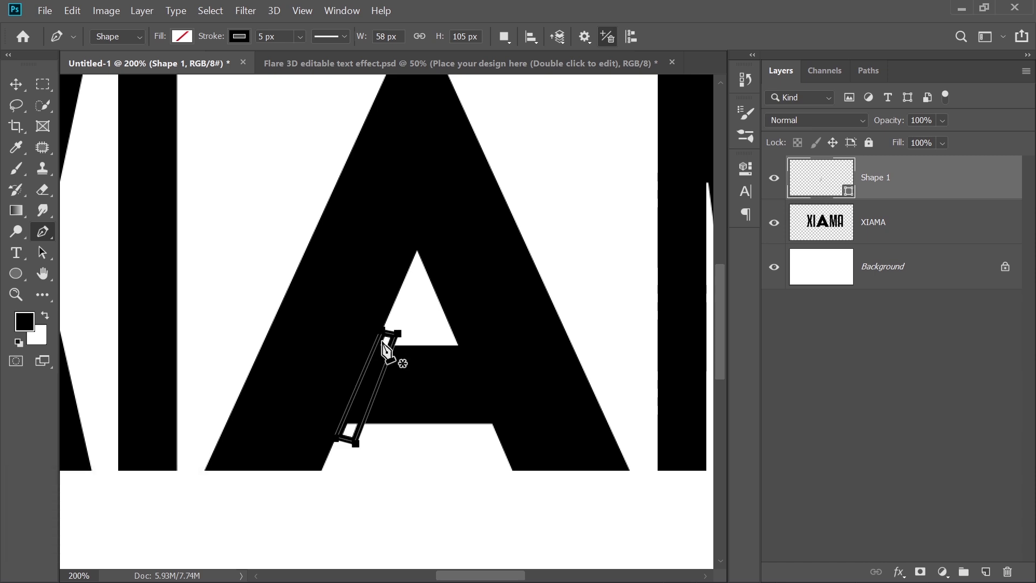
pyautogui.rightClick(384, 350)
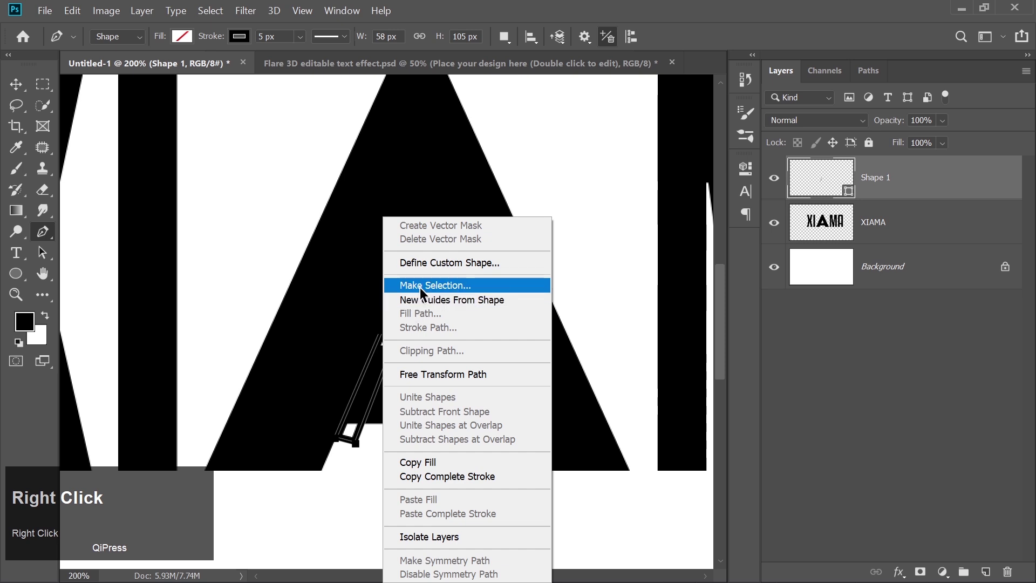
pyautogui.click(427, 291)
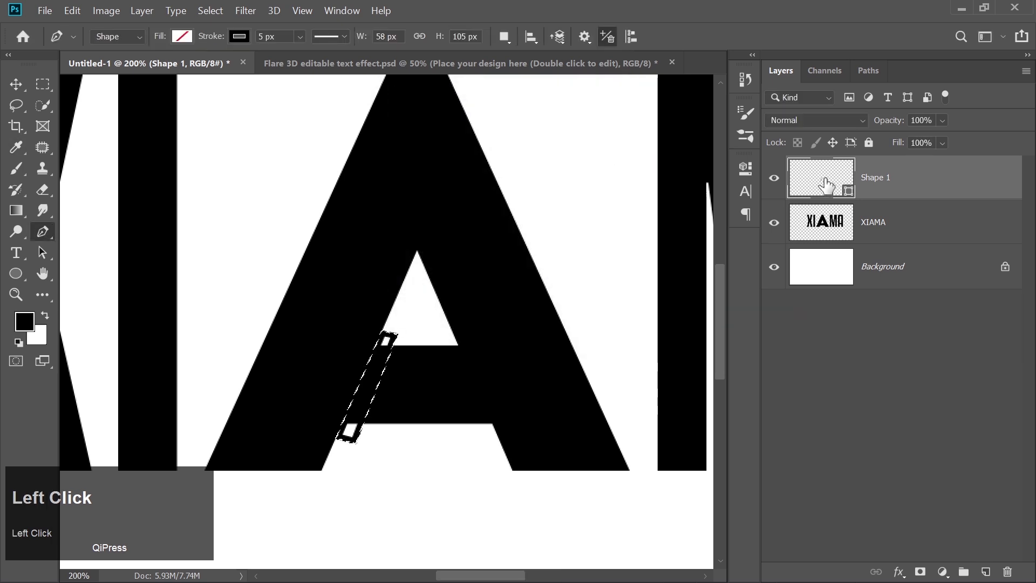
pyautogui.moveTo(829, 233); pyautogui.dragTo(368, 404)
pyautogui.press('ctrl+d')
# Erase the selected strip from the A on the XIAMA layer and delete the Shape 1 helper.
pyautogui.click(21, 86)
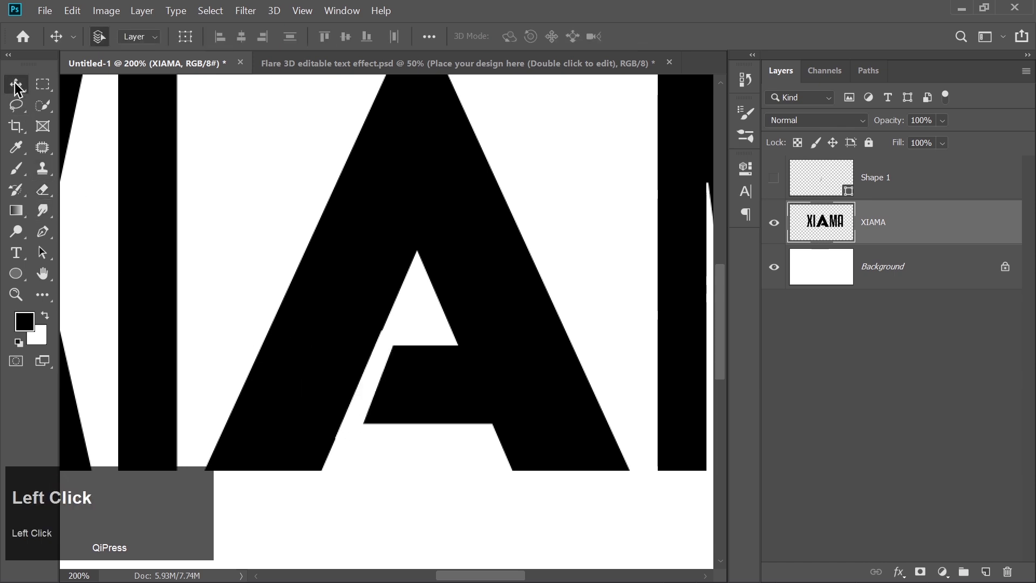
pyautogui.press('ctrl+-')
pyautogui.press('ctrl+-')
pyautogui.press('ctrl+=')
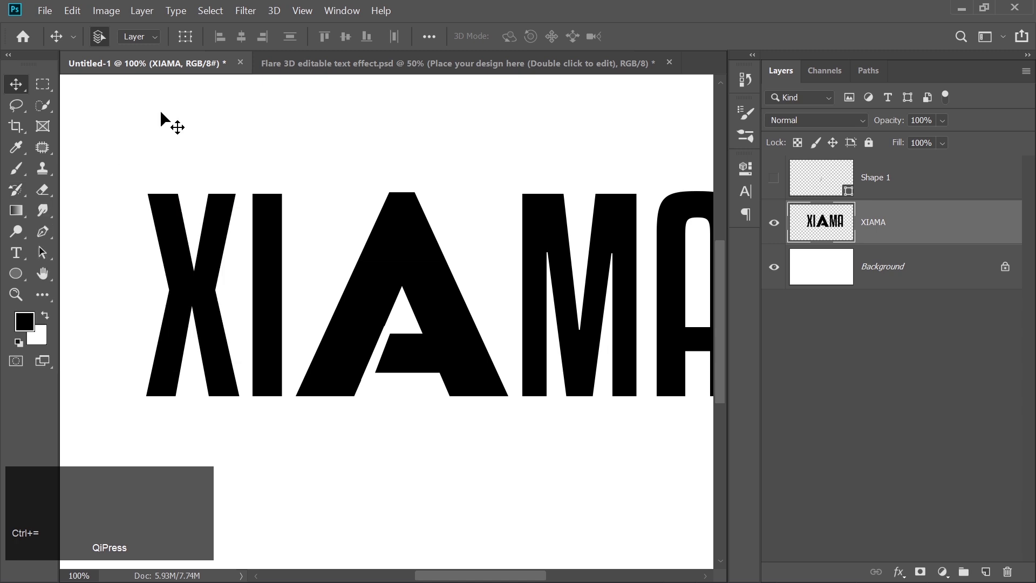
pyautogui.click(857, 186)
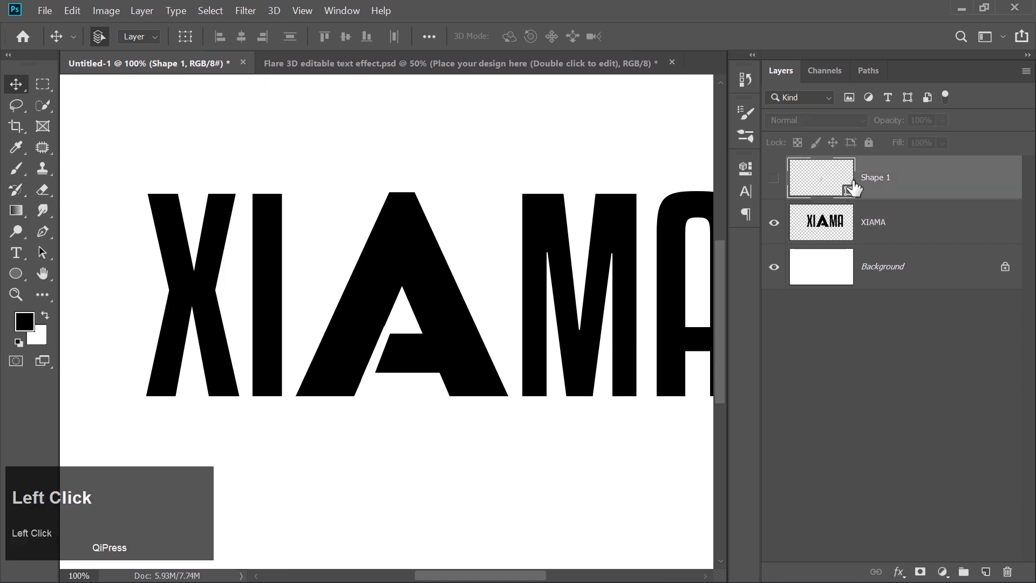
pyautogui.press('Delete')
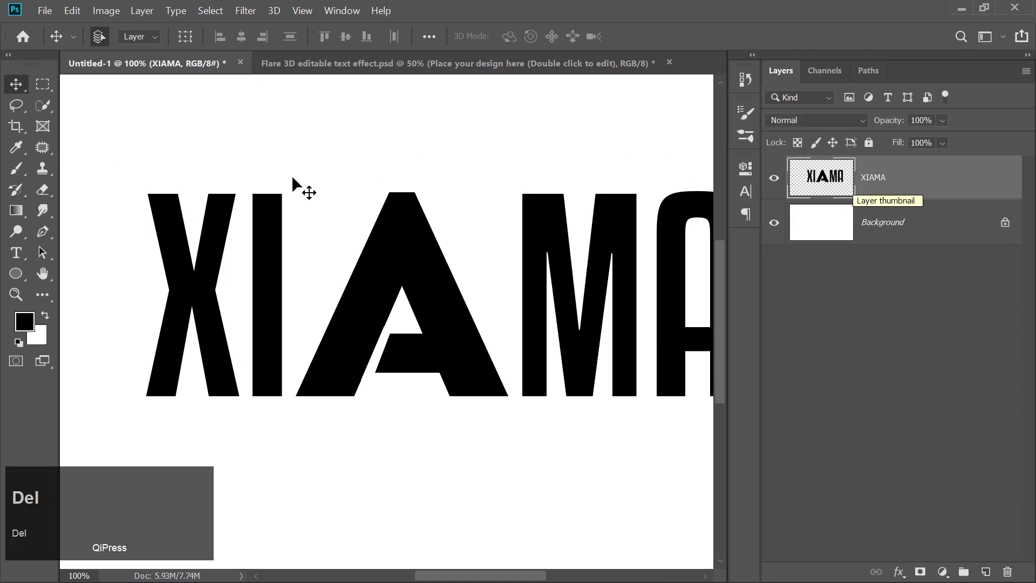
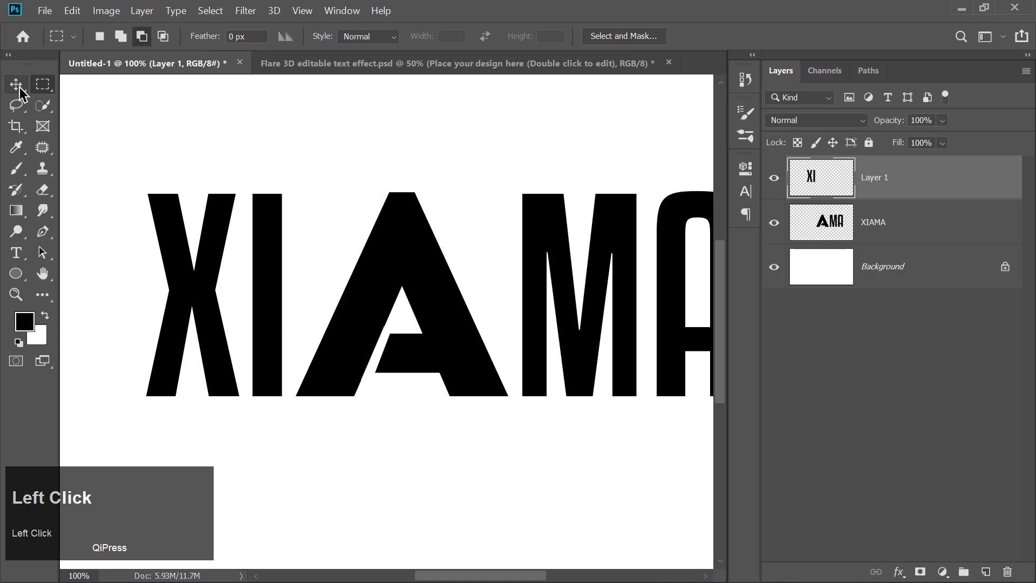
# Nudge the separated XI layer left with the arrow keys to open a gap before the A.
pyautogui.press('Left')
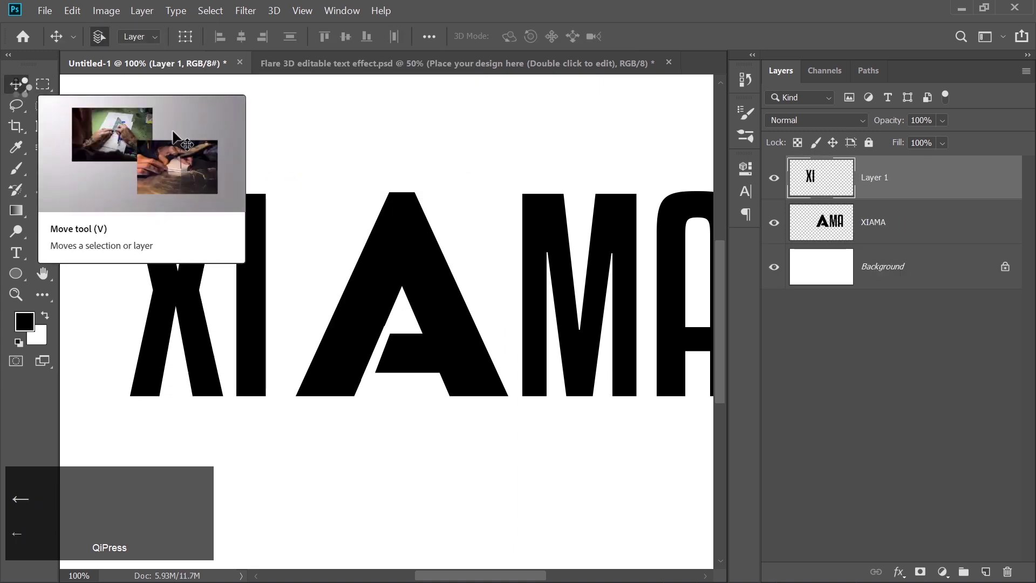
pyautogui.press('ctrl+-')
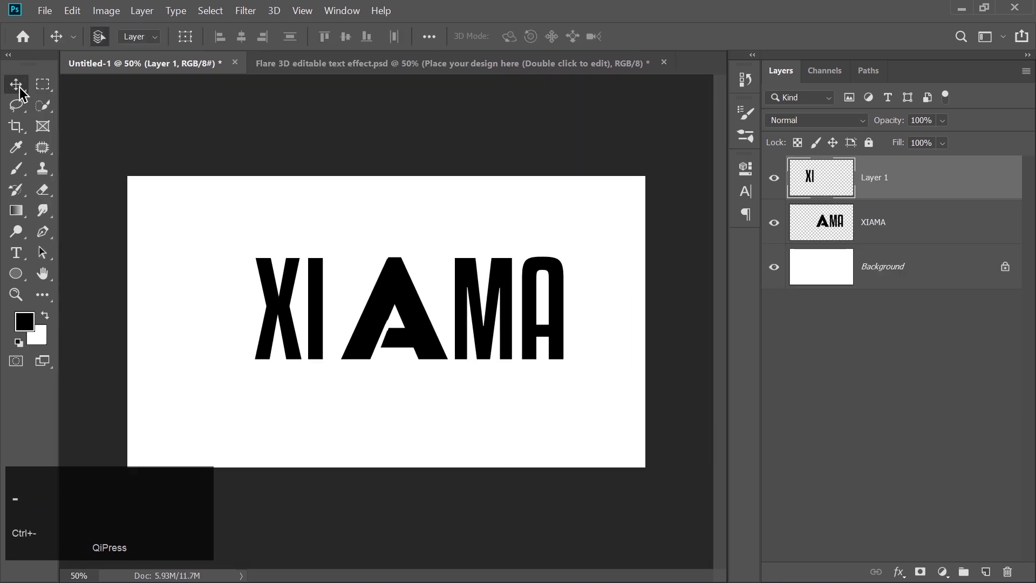
pyautogui.press('Left')
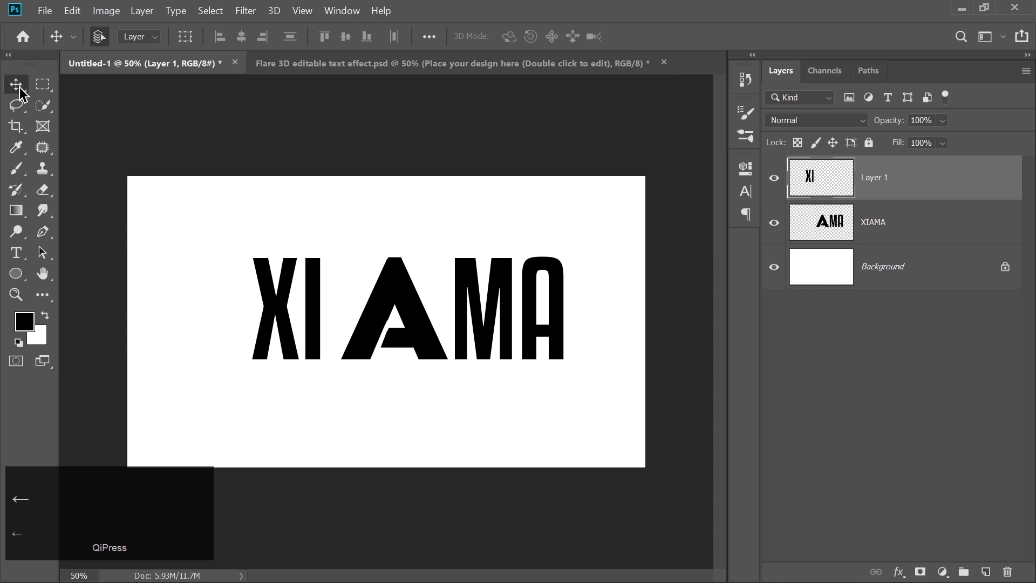
pyautogui.press('Right')
# Set the ellipse stroke width to 100 px, turning the outline into a heavy black ring.
pyautogui.press('Left')
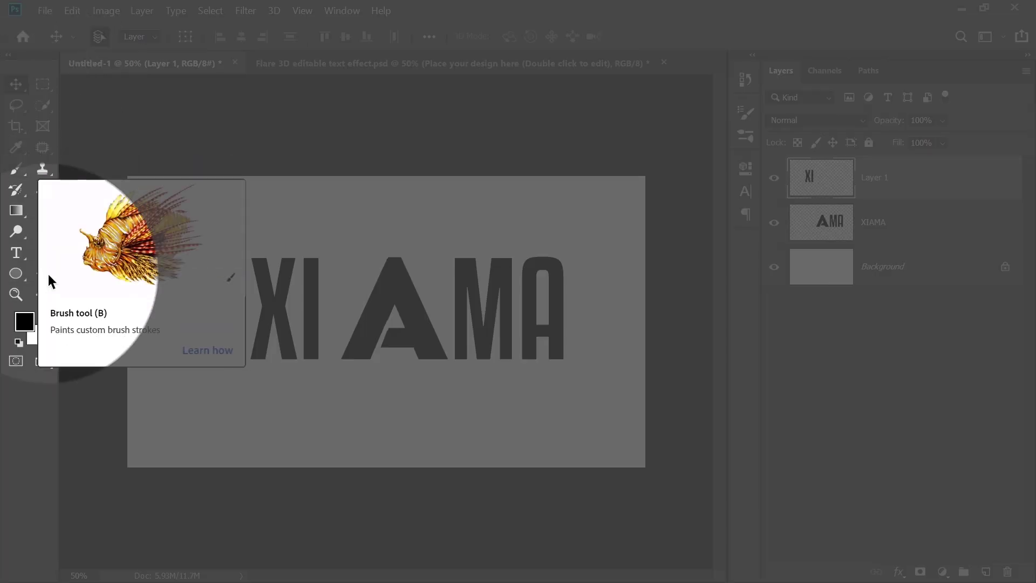
pyautogui.moveTo(21, 275); pyautogui.dragTo(565, 281)
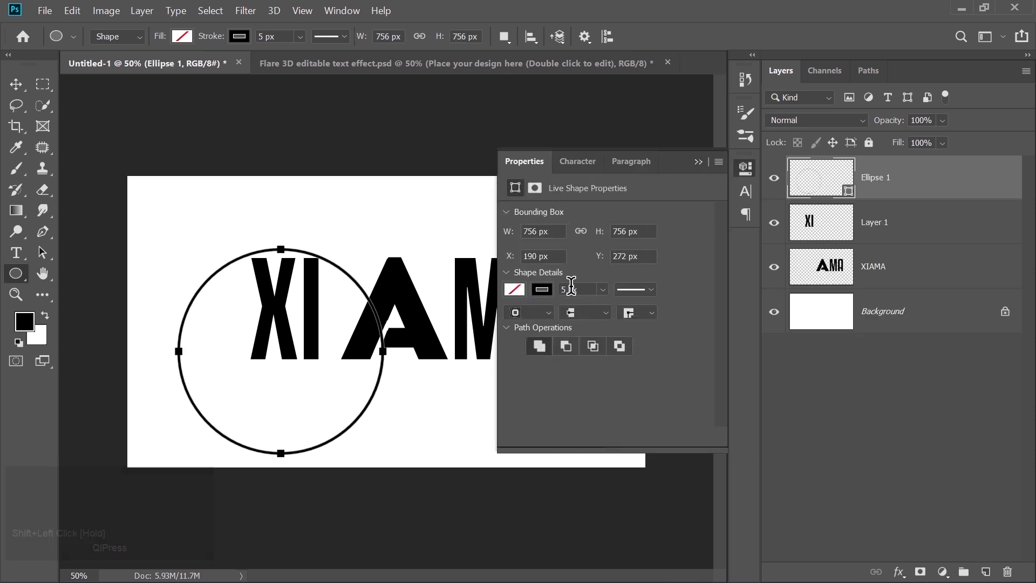
pyautogui.click(567, 282)
pyautogui.press('BackSpace')
pyautogui.write('100')
pyautogui.press('Return')
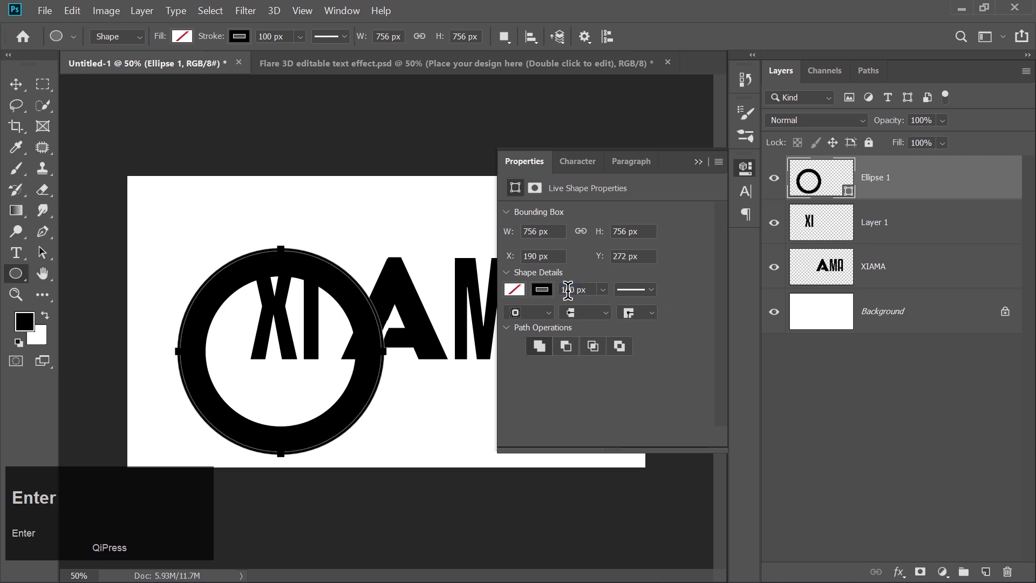
# Move the ring up to encircle XI with its edge touching the A.
pyautogui.moveTo(10, 86); pyautogui.dragTo(345, 356)
pyautogui.press('ctrl+=')
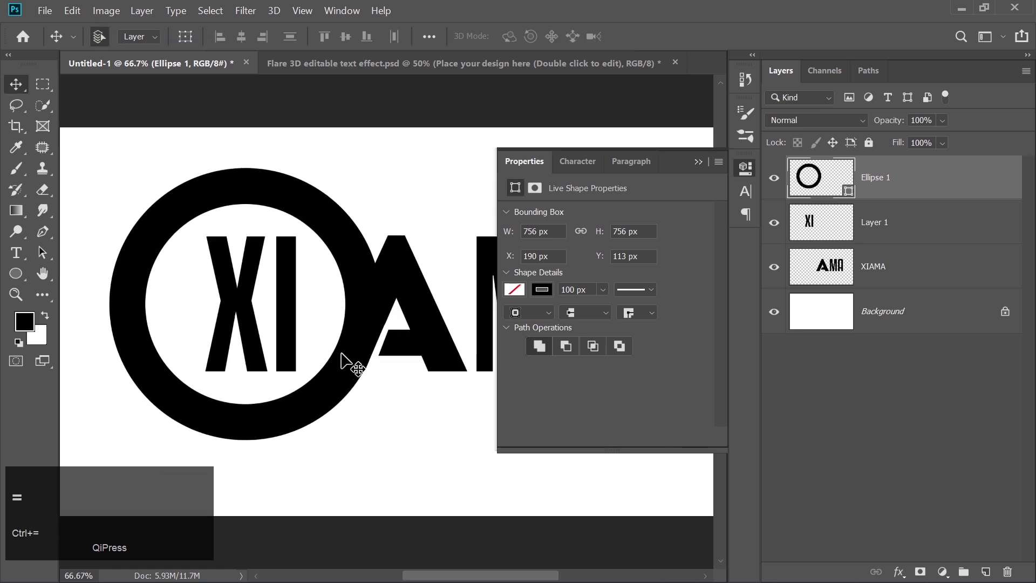
pyautogui.click(705, 165)
pyautogui.press('ctrl+d')
pyautogui.press('ctrl+=')
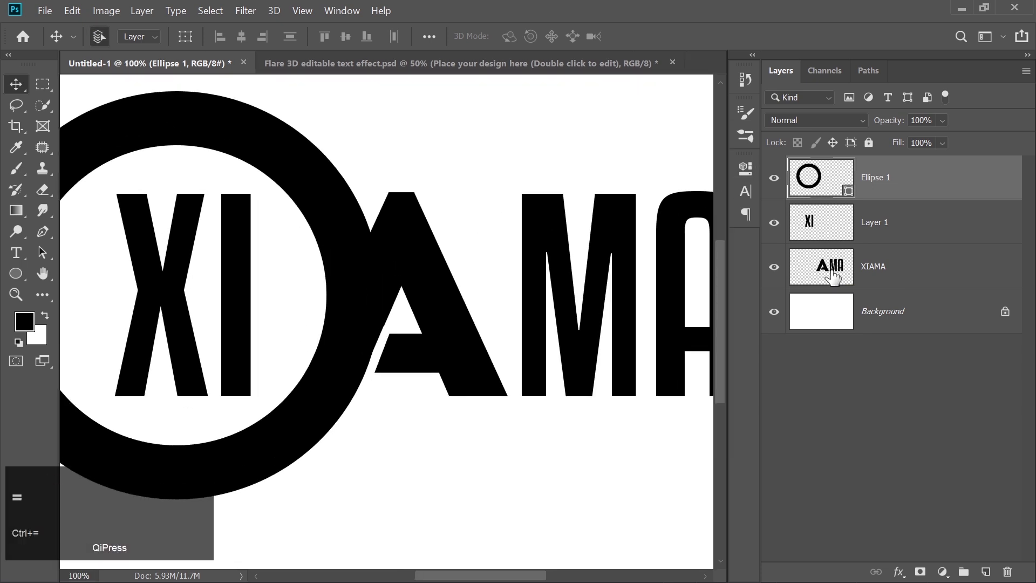
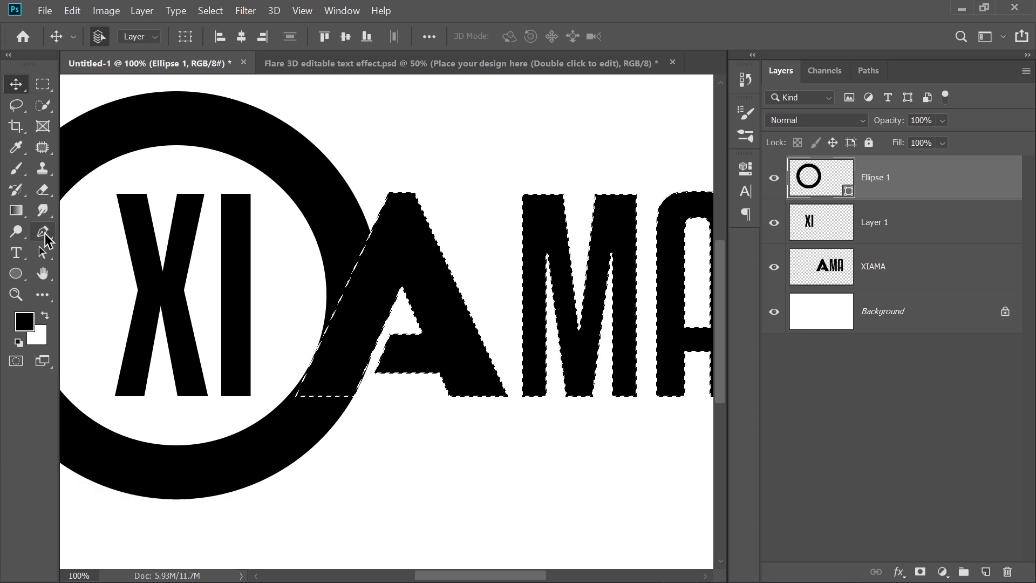
# Draw a Pen strip along the A's edge across the ring and turn it into a selection.
pyautogui.click(51, 237)
pyautogui.press('ctrl+=')
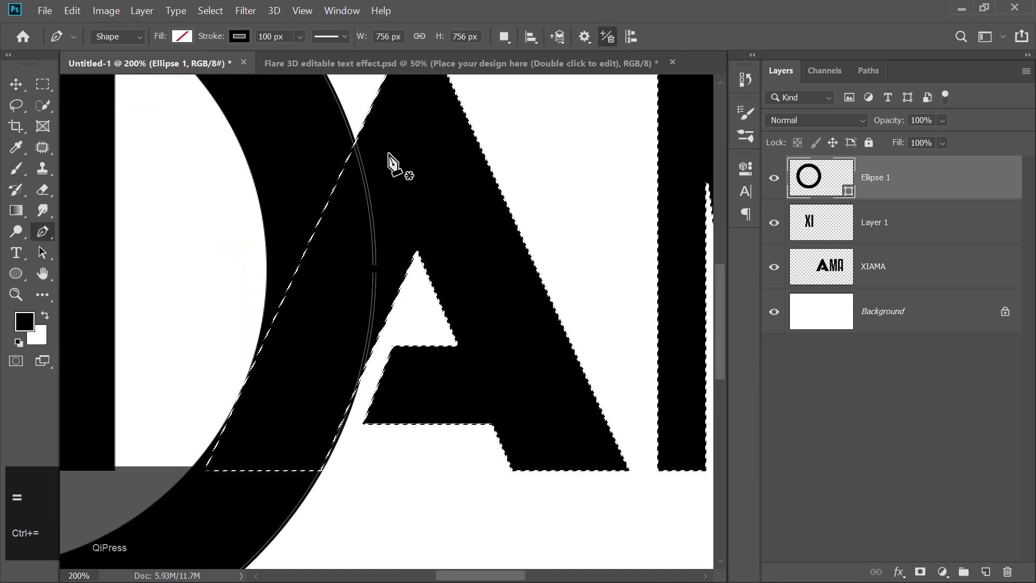
pyautogui.click(374, 110)
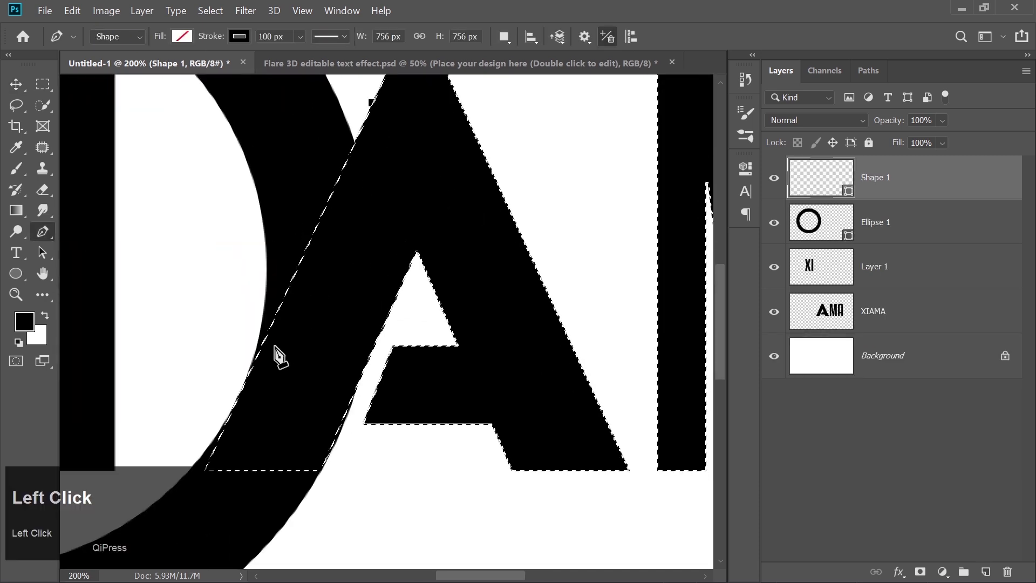
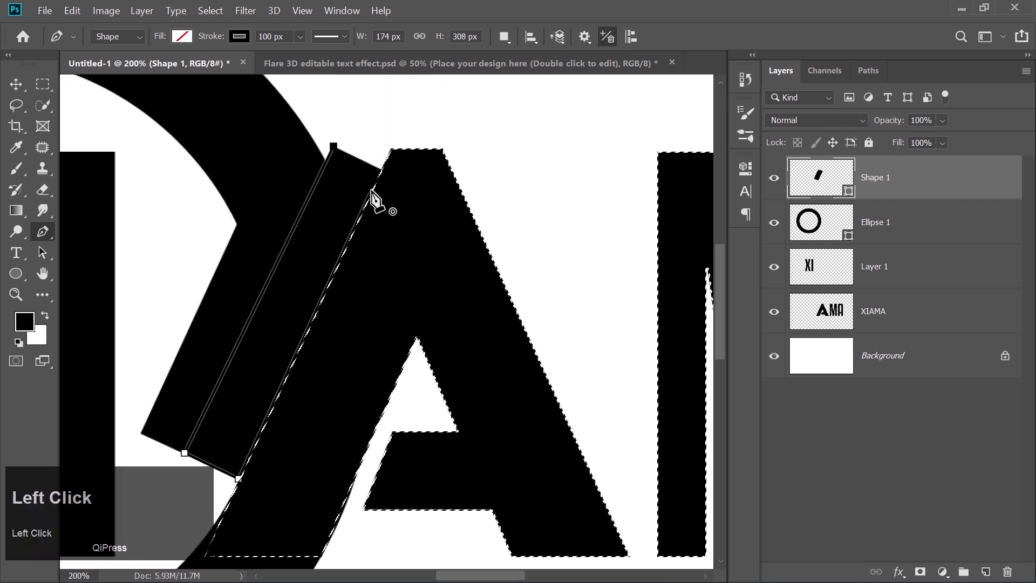
pyautogui.rightClick(336, 209)
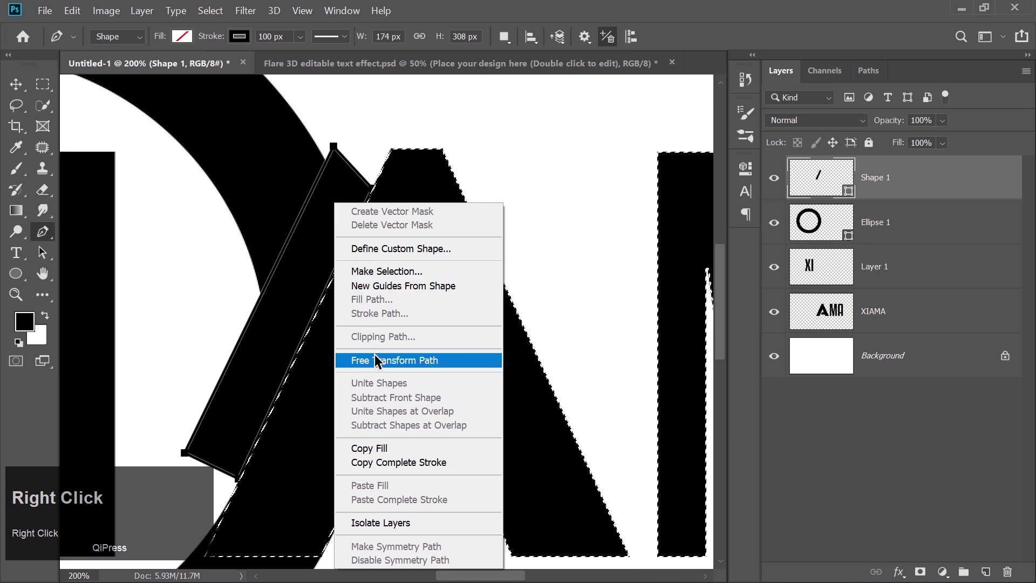
pyautogui.click(391, 275)
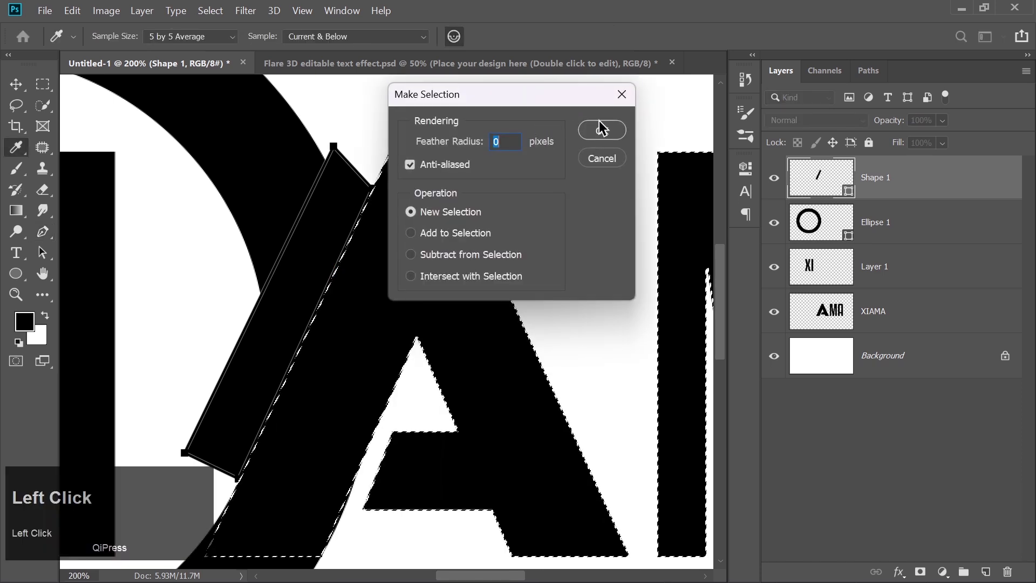
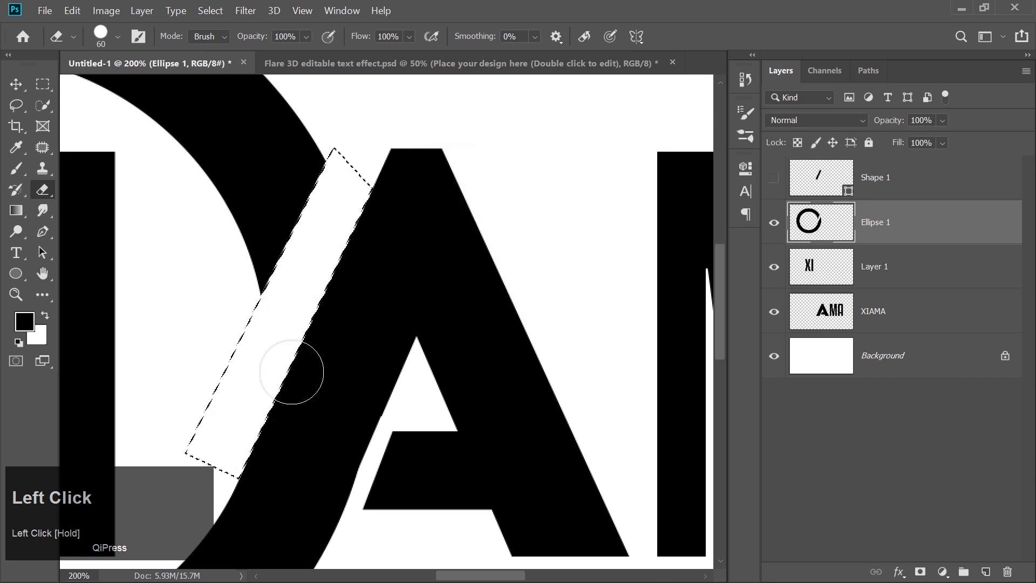
# Erase the ring inside the strip so the A stands clear, then clear the selection.
pyautogui.write('ddd')
pyautogui.press('ctrl+-')
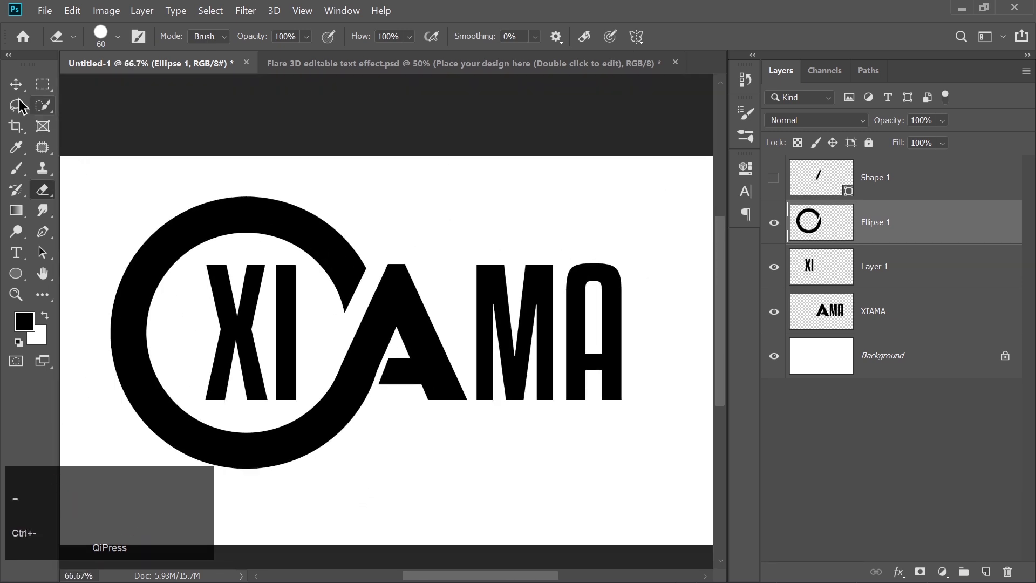
pyautogui.click(14, 86)
pyautogui.press('ctrl+-')
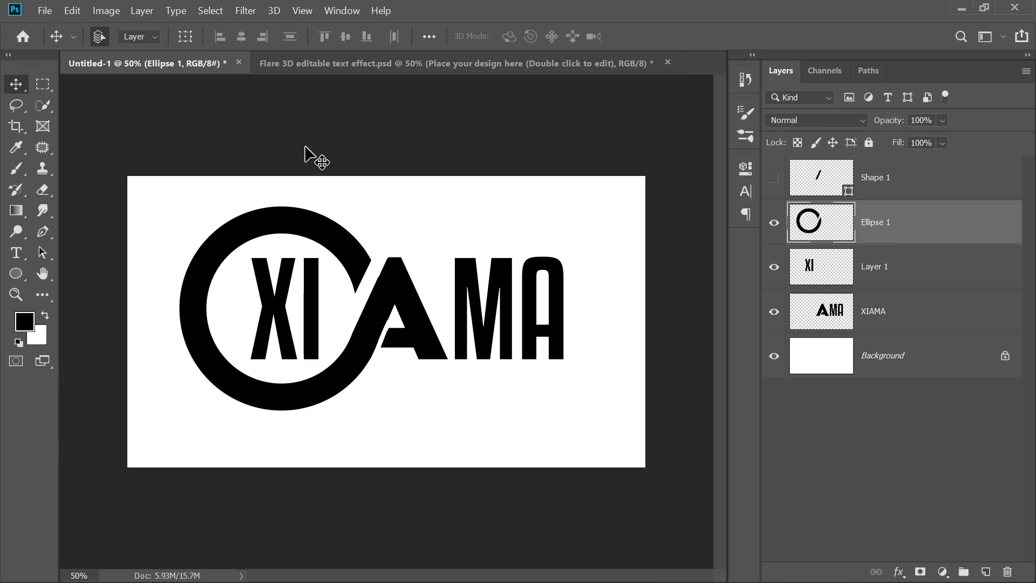
# Hide the Background, delete Shape 1 and merge the ring, XI and AMA into one layer with Ctrl+E.
pyautogui.click(911, 195)
pyautogui.press('Delete')
pyautogui.click(782, 315)
pyautogui.click(886, 275)
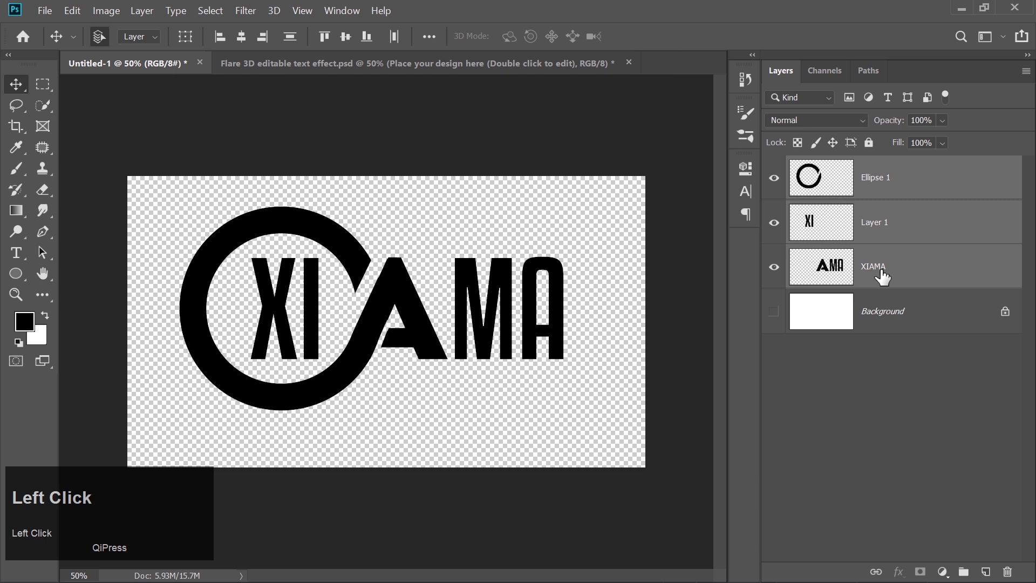
pyautogui.press('ctrl+e')
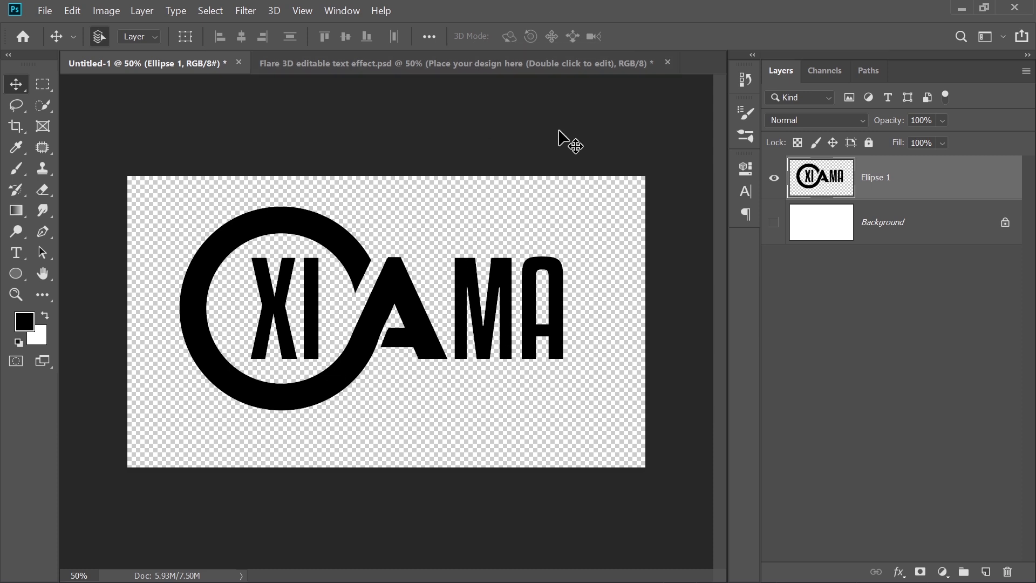
# Drag the merged logo into the Flare mockup's smart object so XIAMA renders as blue chrome lettering.
pyautogui.click(544, 71)
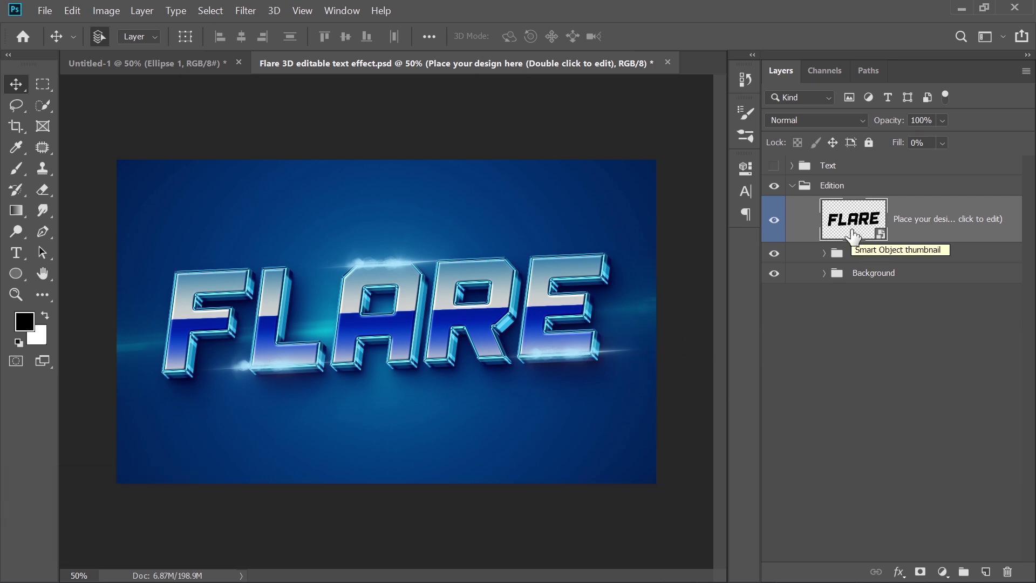
pyautogui.click(856, 236)
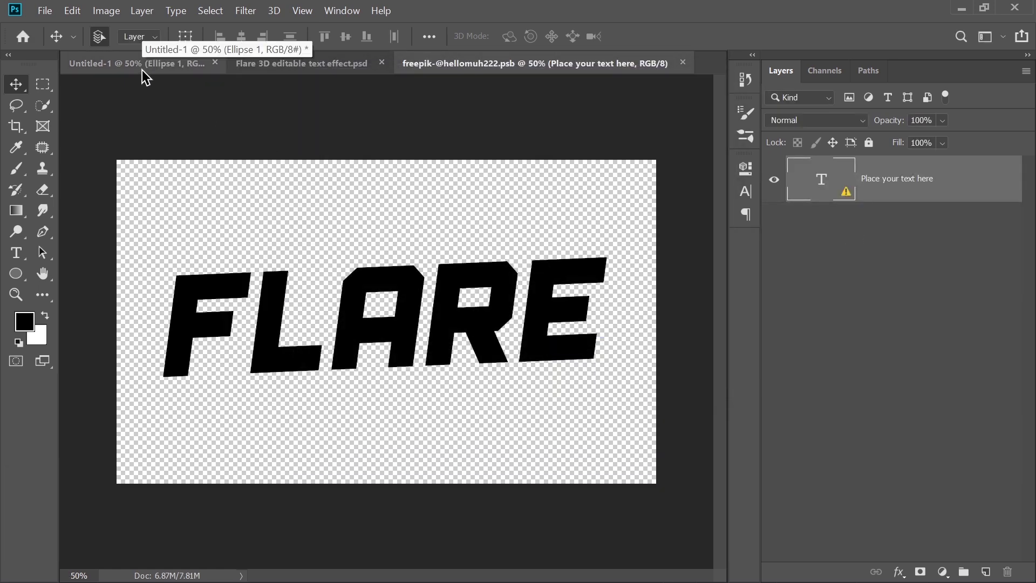
pyautogui.moveTo(149, 74); pyautogui.dragTo(651, 191)
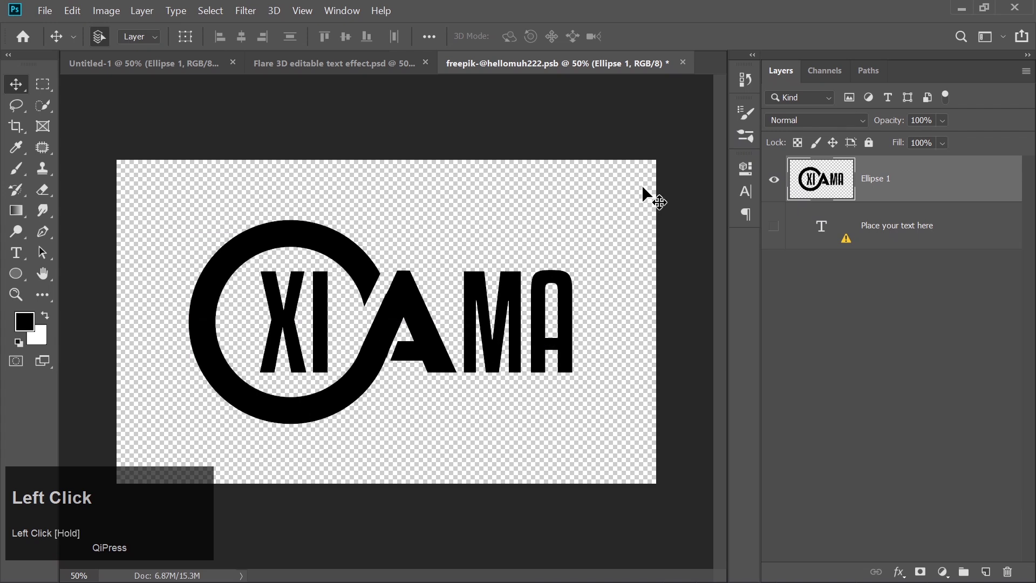
pyautogui.click(690, 65)
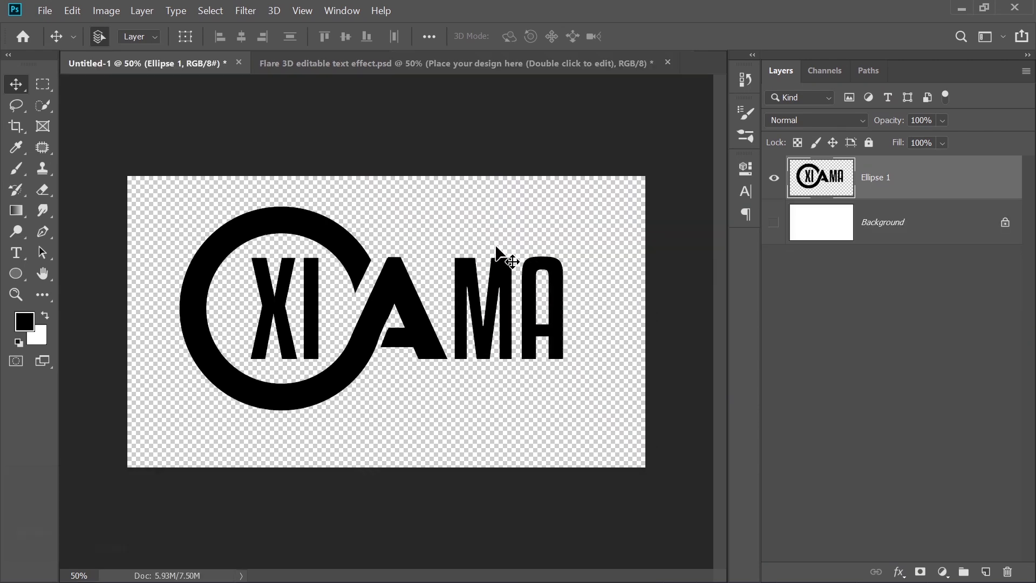
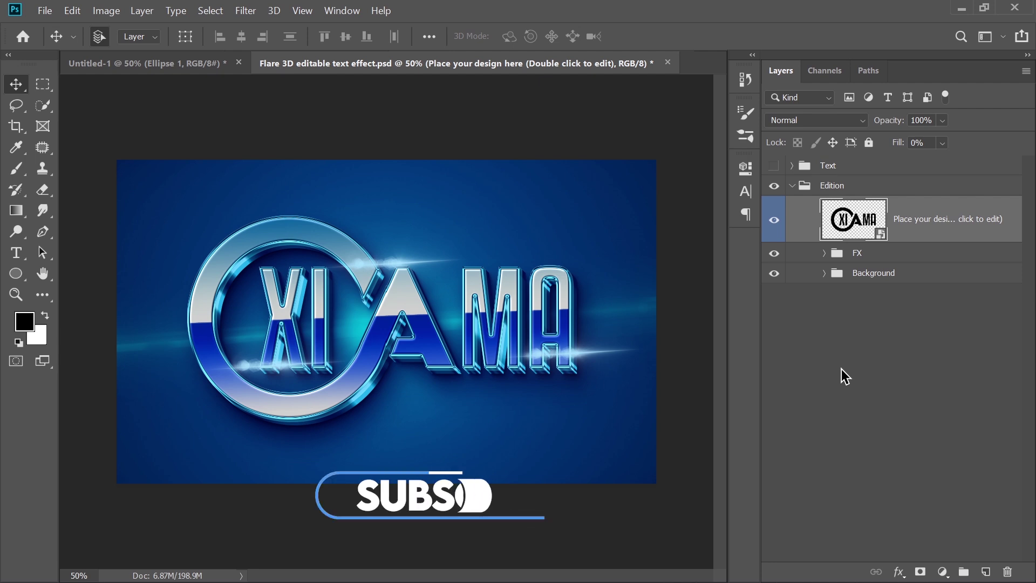
pyautogui.press('ctrl+-')
pyautogui.press('ctrl+=')
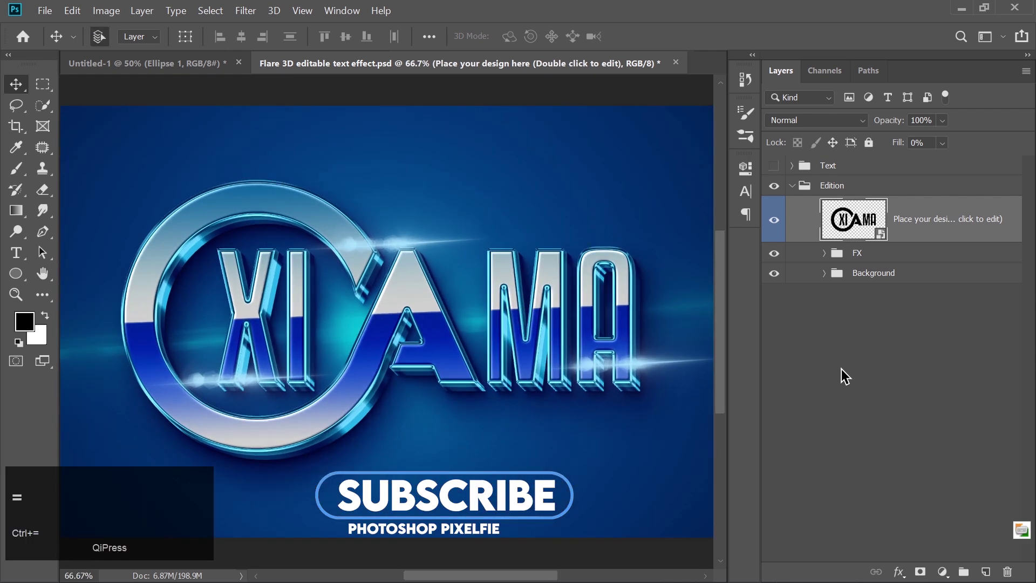